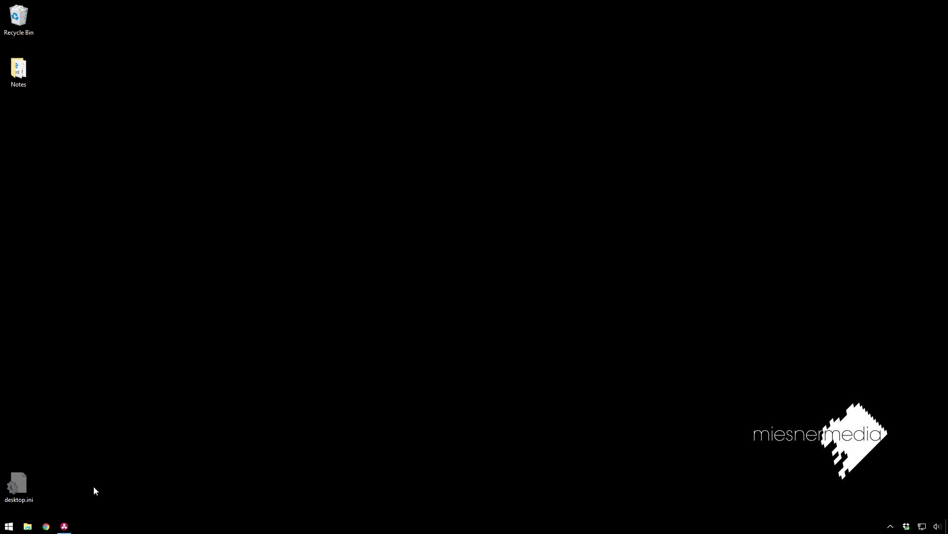
On node 01, nudge the Gain master to 1.01 and raise Sat to 73.40.
click(70, 526)
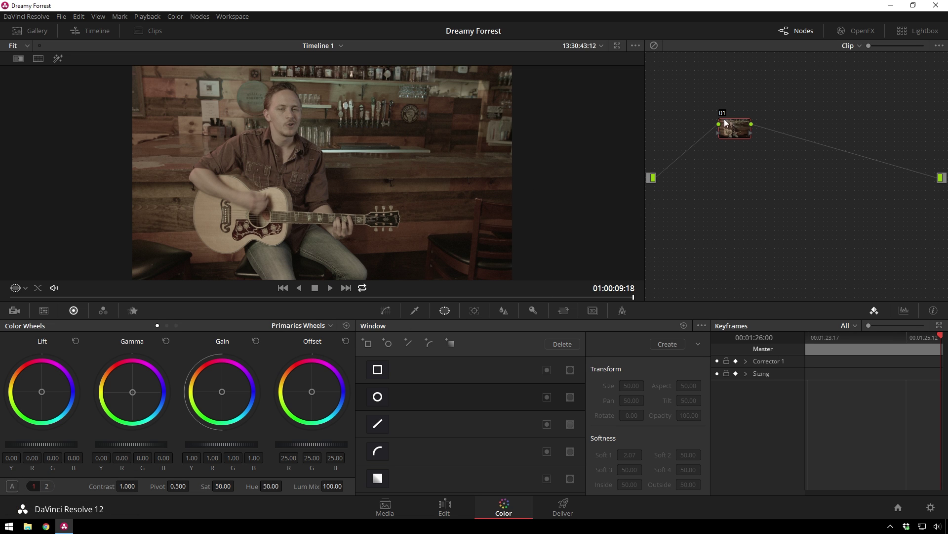
click(741, 131)
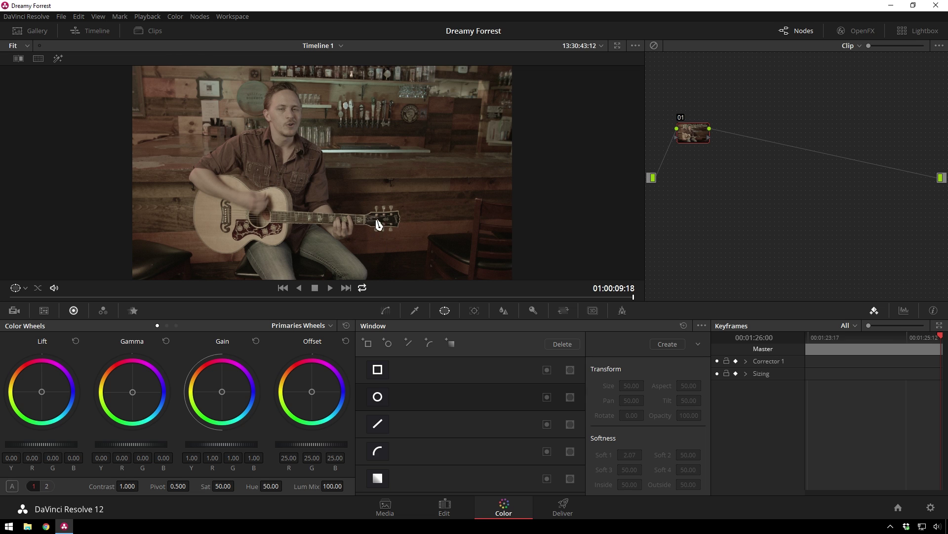
scroll(up, 3)
scroll(up, 3)
scroll(down, 3)
scroll(up, 3)
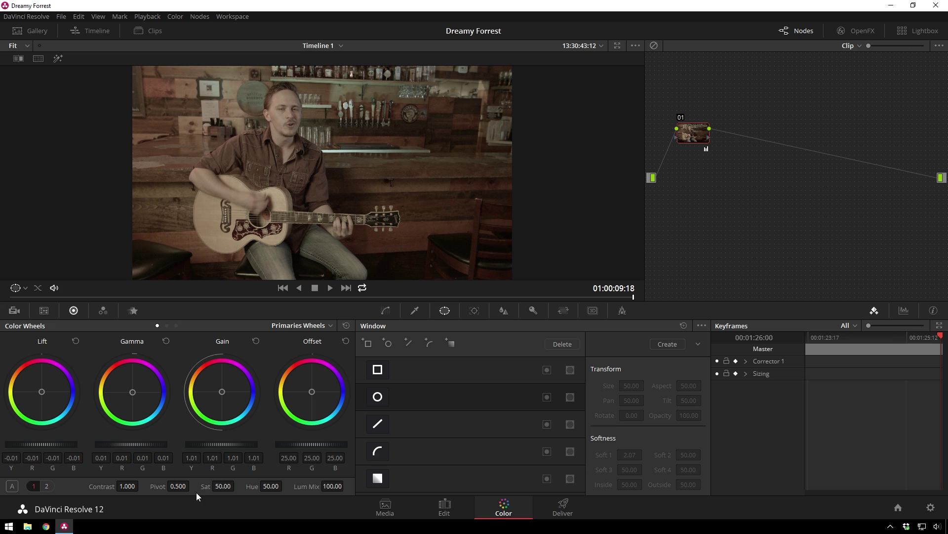
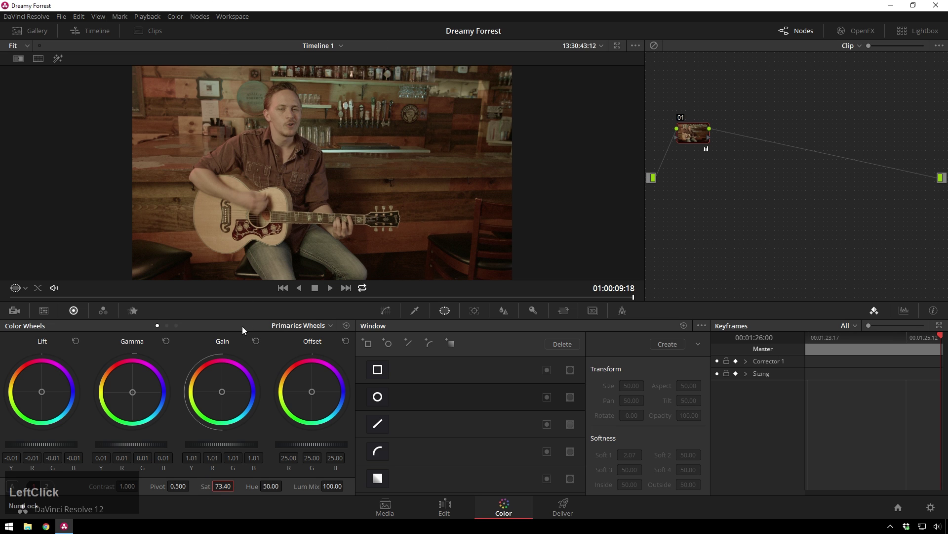
In the Hue vs Sat curve, add points on the blue swatch and raise blue saturation to about 1.83.
click(391, 309)
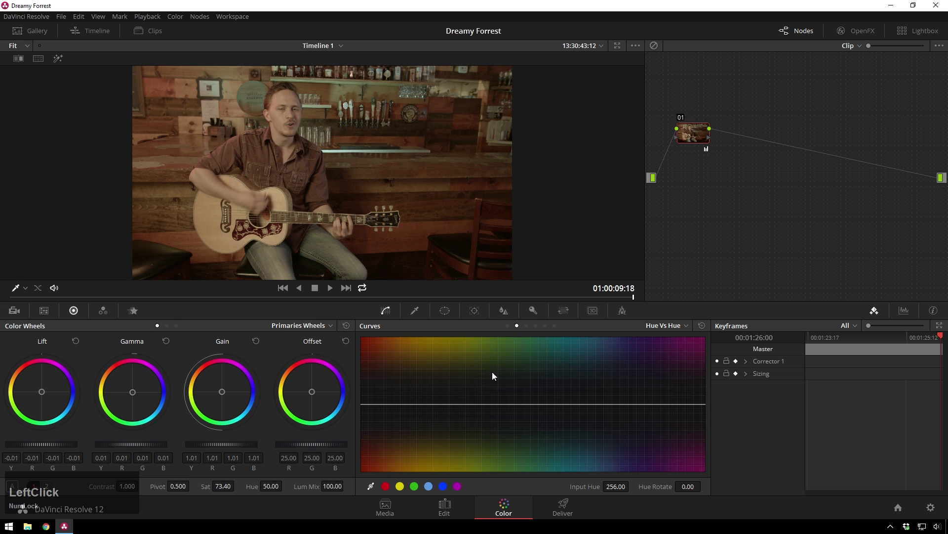
click(527, 331)
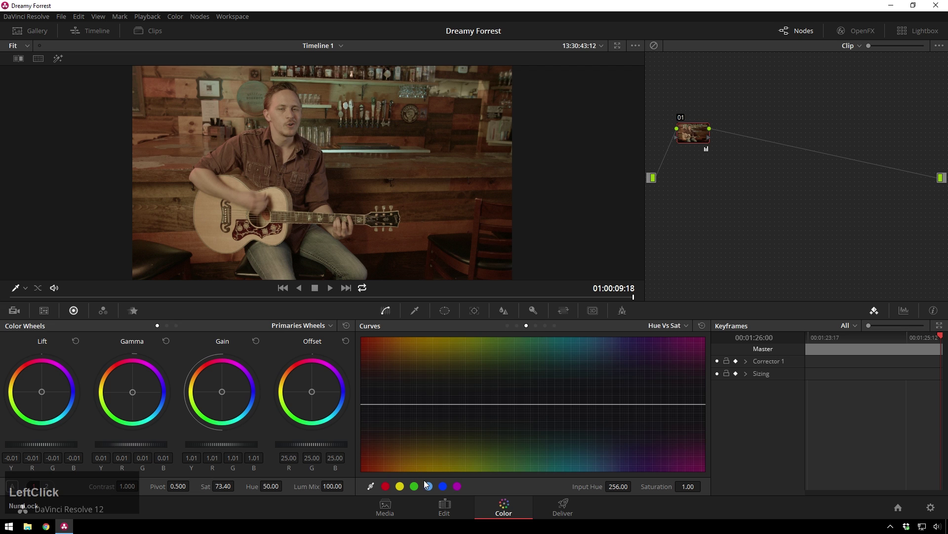
click(435, 489)
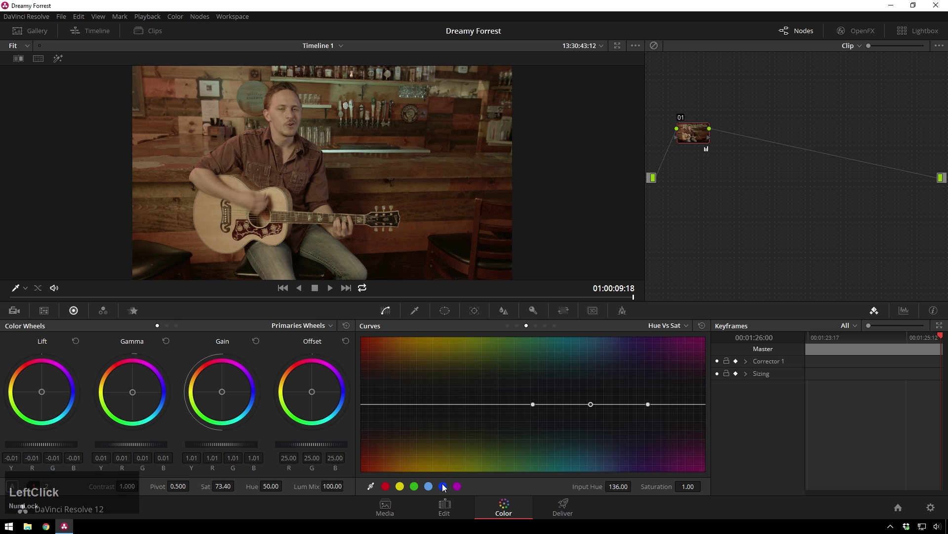
right_click(535, 408)
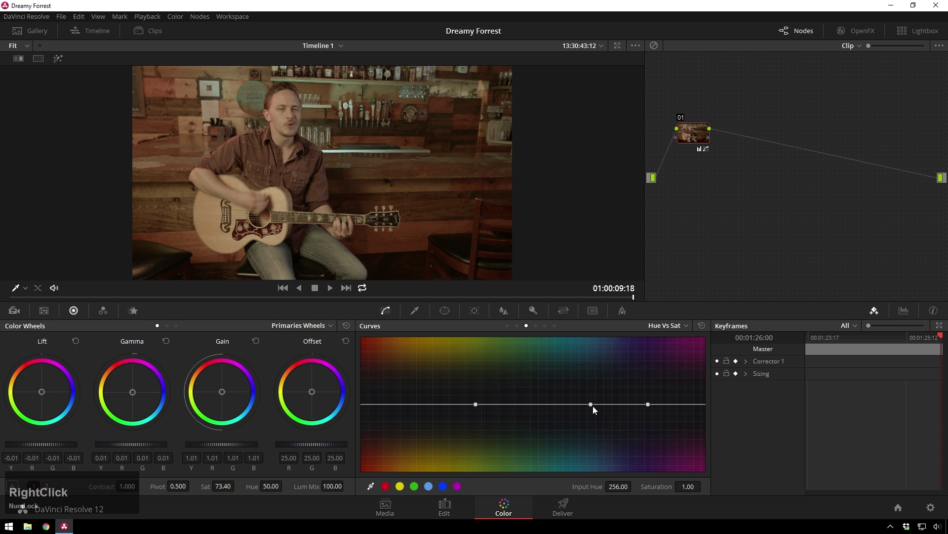
click(596, 412)
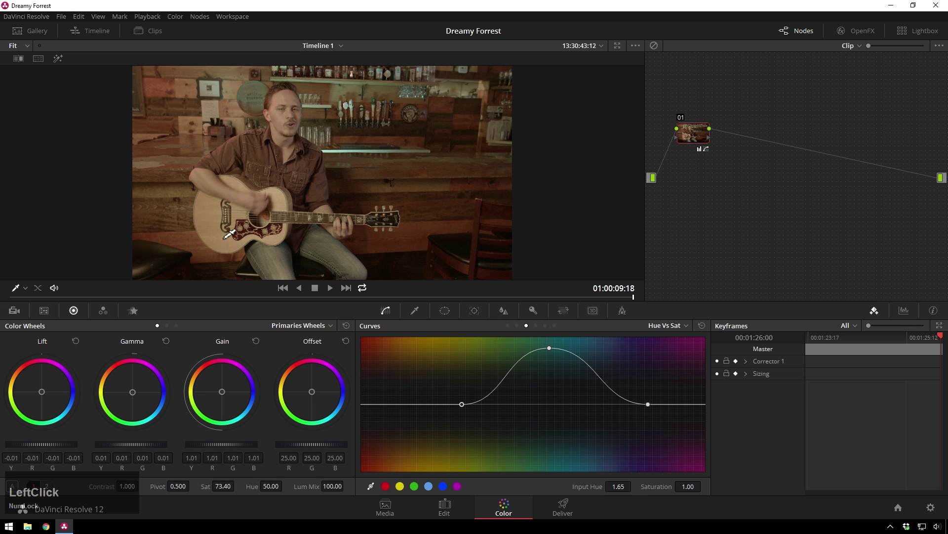
Add a serial node with an inverted circular window enlarged around the guitarist.
click(694, 137)
key(s)
click(461, 316)
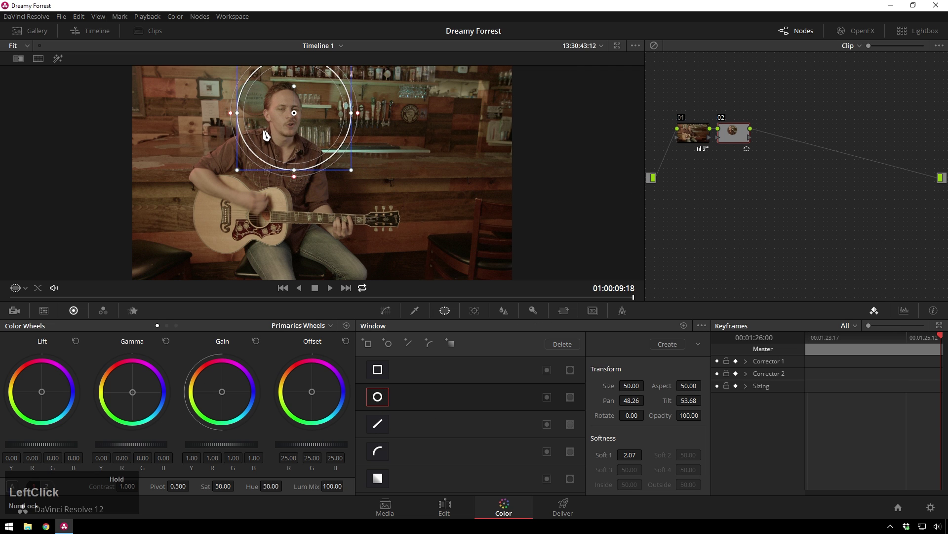
click(296, 181)
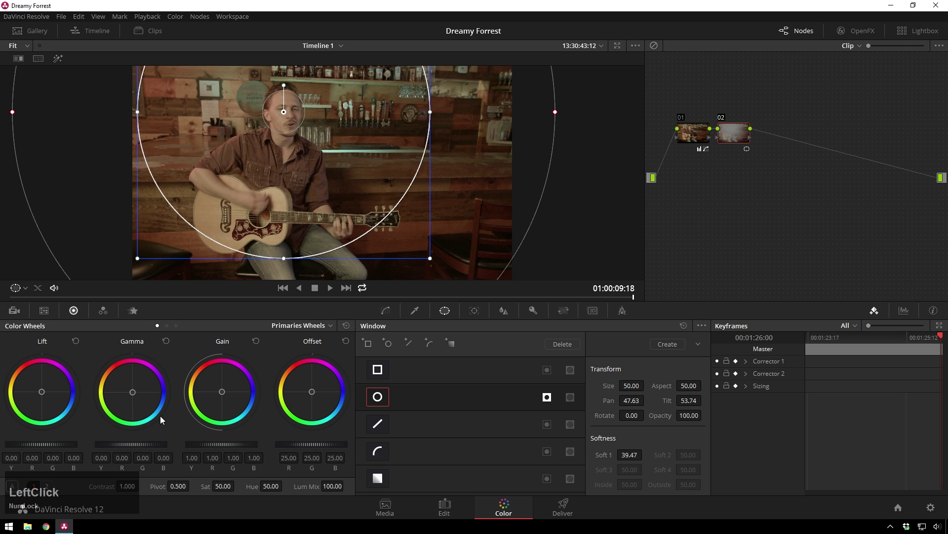
Soften the window's edge and lower Gamma so the frame edges darken into a vignette.
scroll(down, 3)
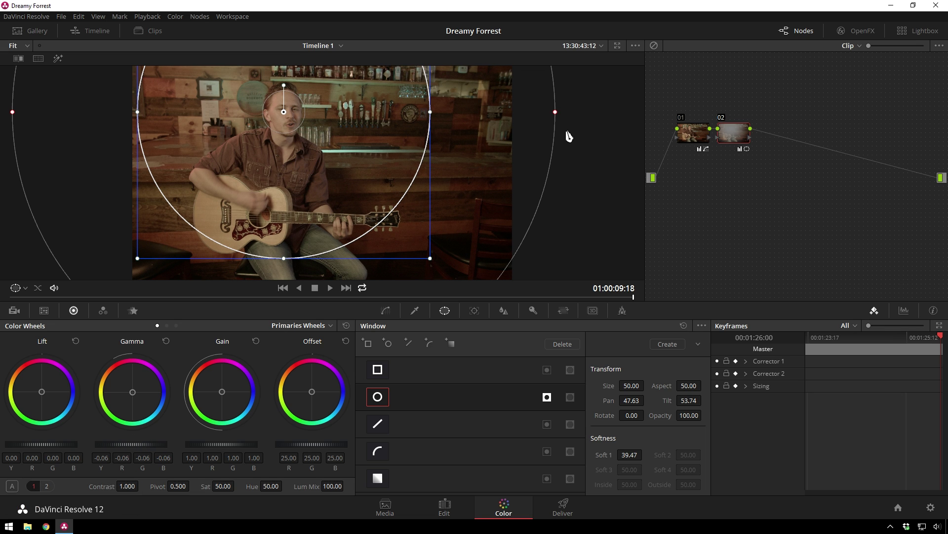
click(556, 114)
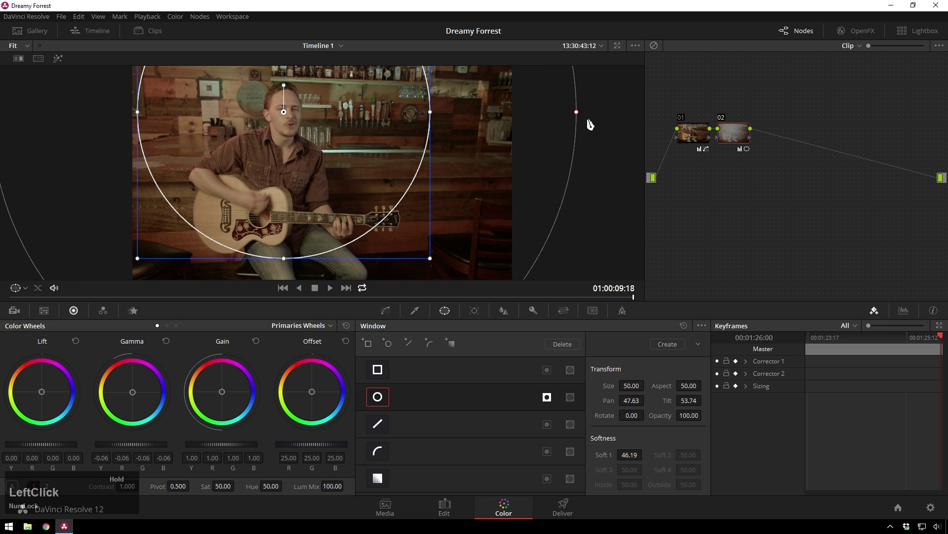
click(732, 133)
Add a third node and shape its custom luminance curve, lifting the black point for faded shadows.
key(s)
click(390, 318)
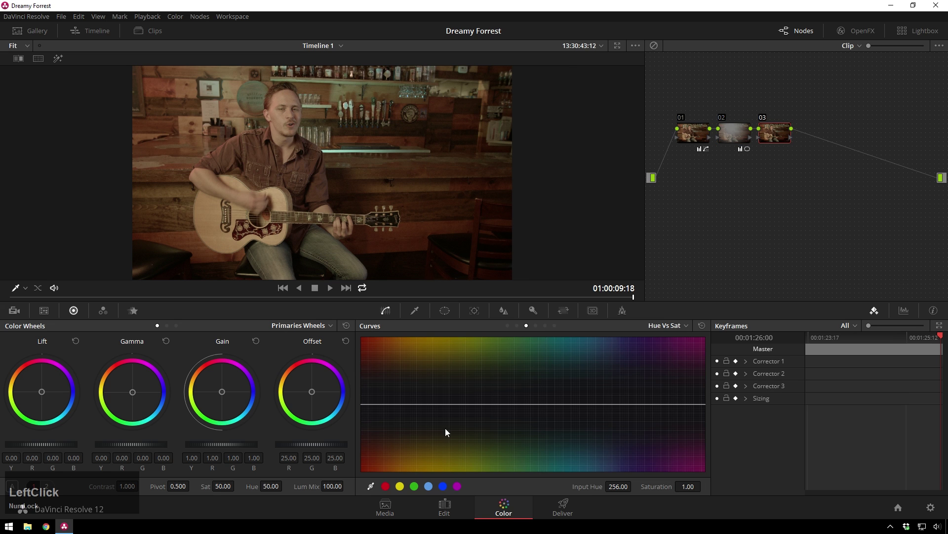
click(510, 330)
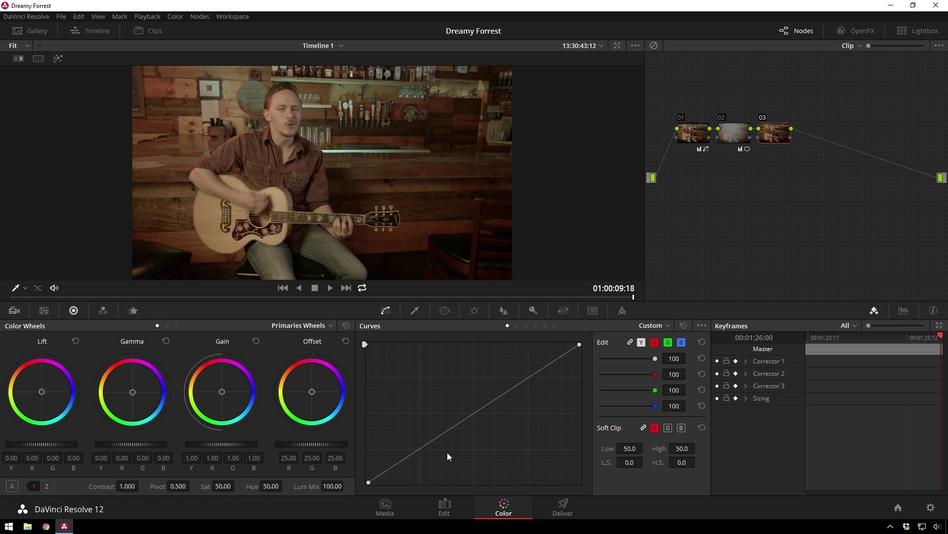
click(375, 486)
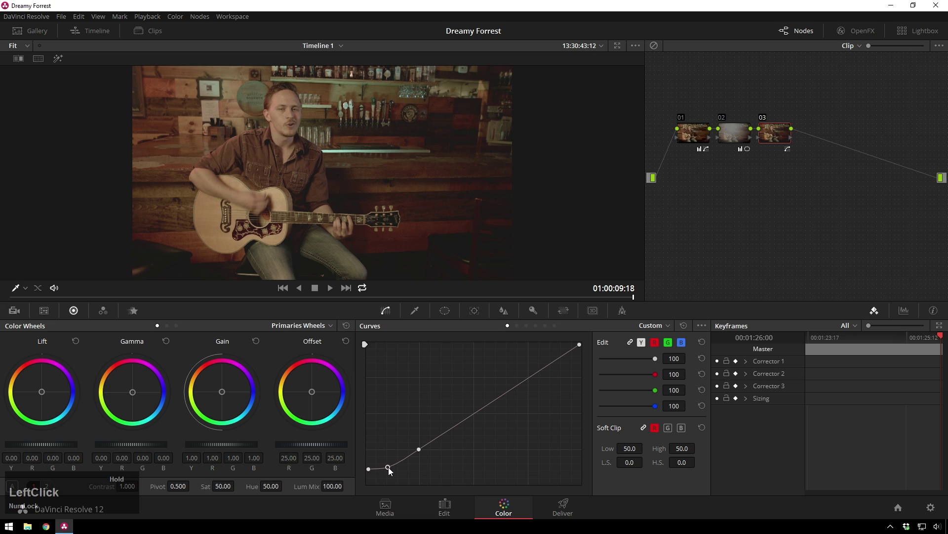
click(371, 470)
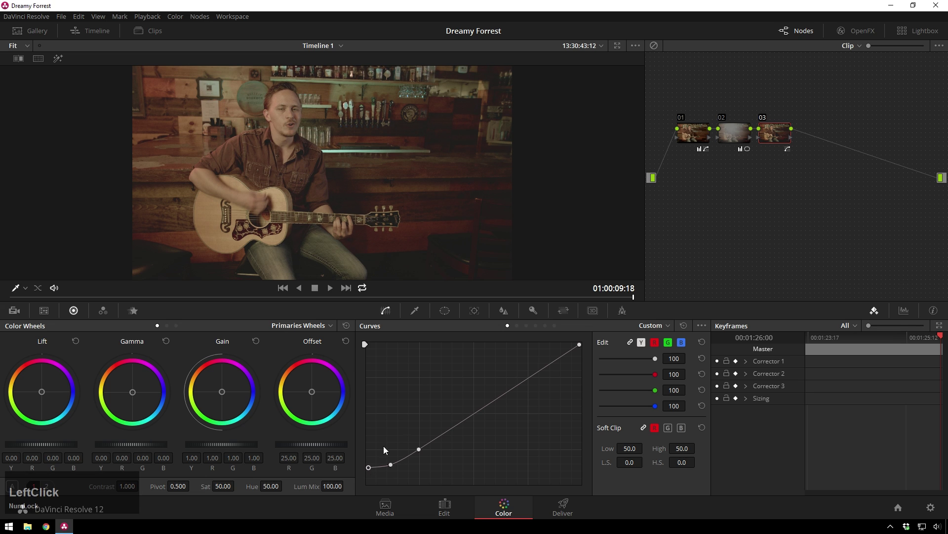
Unlink the B channel curve and push a little blue into the shadows, less into highlights.
click(647, 349)
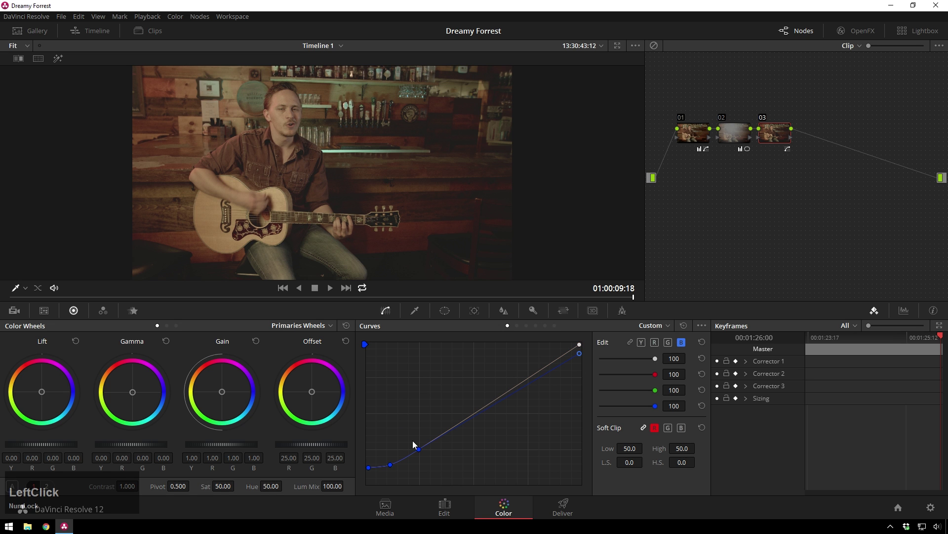
click(392, 467)
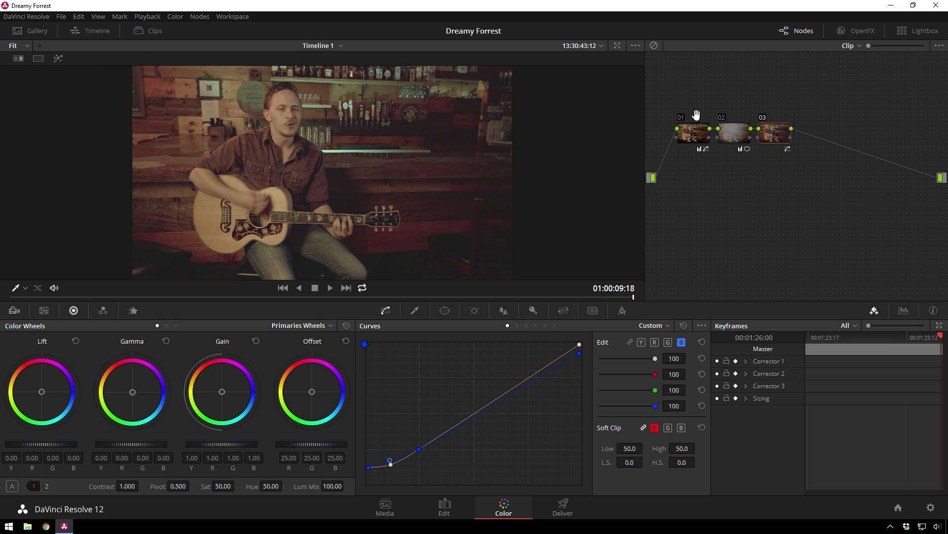
Return to node 01 and make a small further primary adjustment.
click(706, 129)
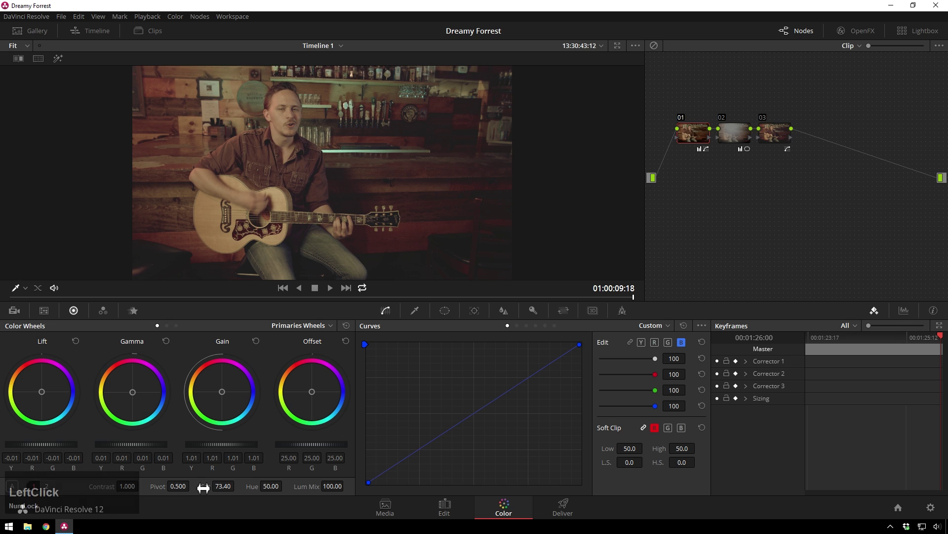
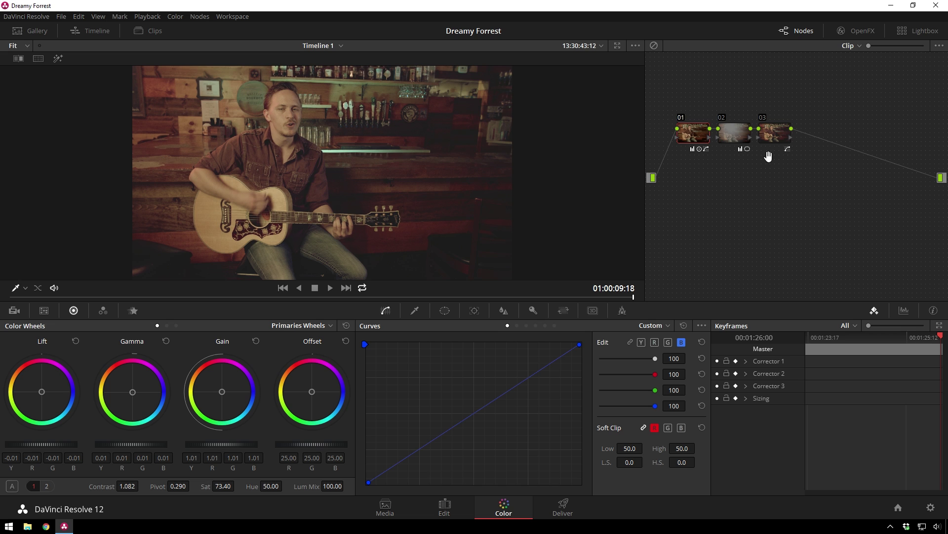
Add a new serial node 04 after node 01 from the node context menu.
click(775, 140)
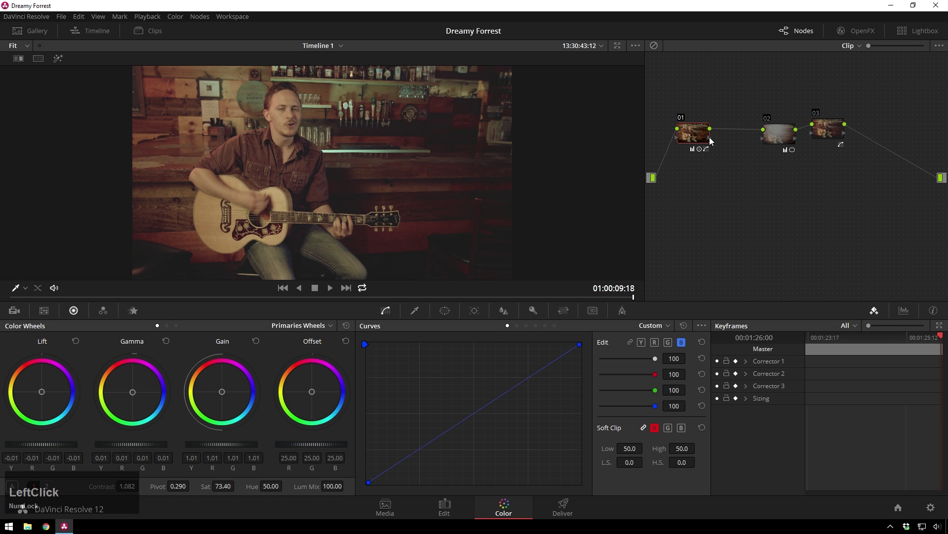
right_click(696, 136)
click(893, 204)
text(SZLZs)
key(alt+Num_Lock)
Branch node 04 into a layer node 06 joined by a layer mixer (Alt+L) and select node 06.
text(l)
click(731, 173)
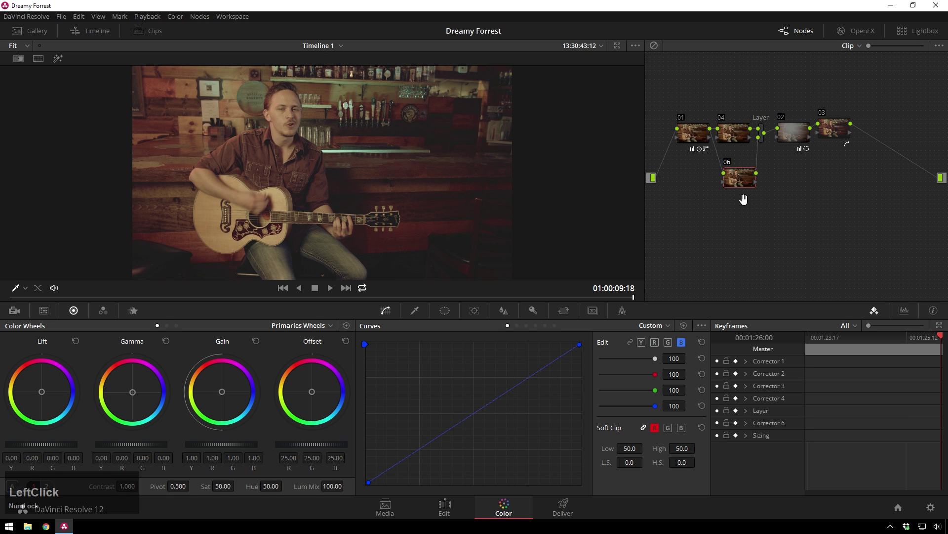
key(shift+Num_Lock)
click(733, 173)
key(shift+h)
In the RGB Mixer, make node 06's output monochrome.
click(110, 313)
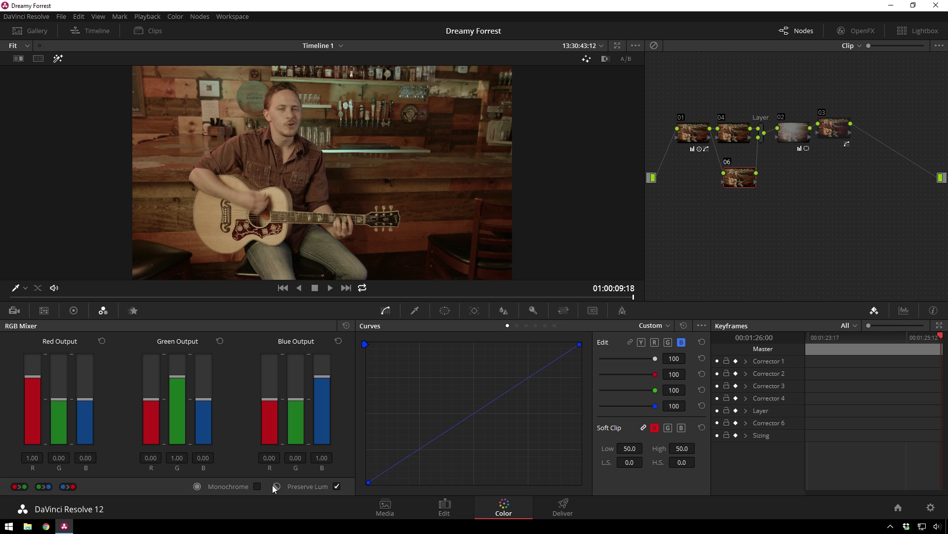
click(259, 489)
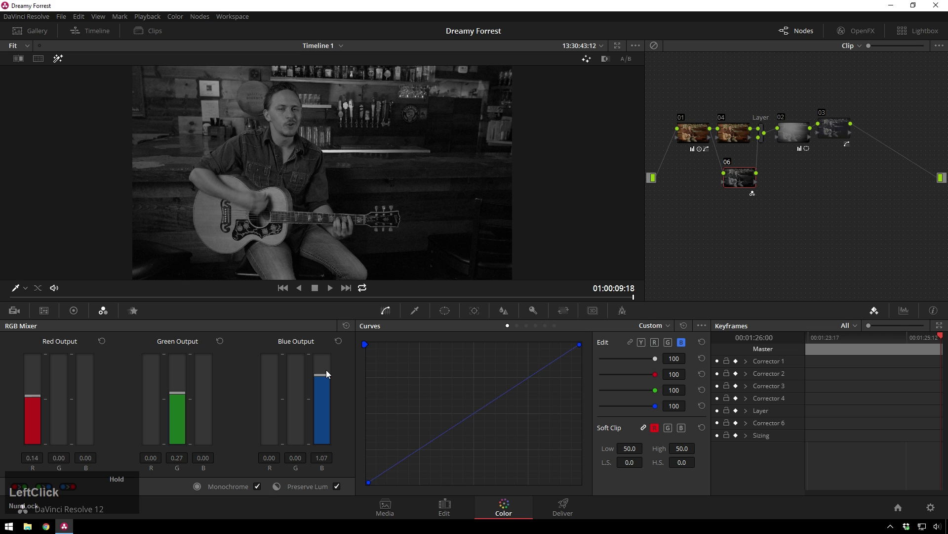
click(742, 191)
Set the Layer Mixer's composite mode to Soft Light.
right_click(761, 145)
click(785, 188)
click(912, 277)
key(h)
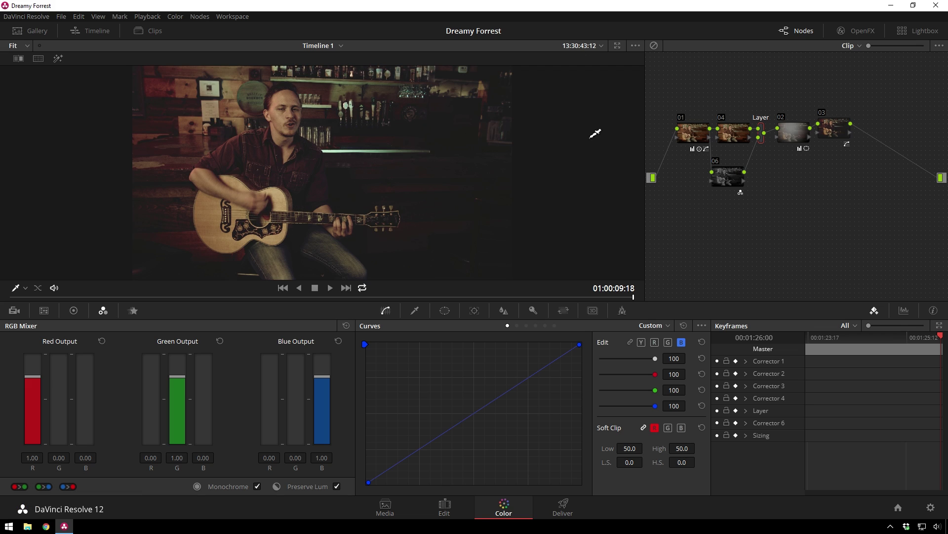
Lower node 06's Key Output Gain, raise node 04's Gain to about 1.06, and preview full screen.
click(730, 180)
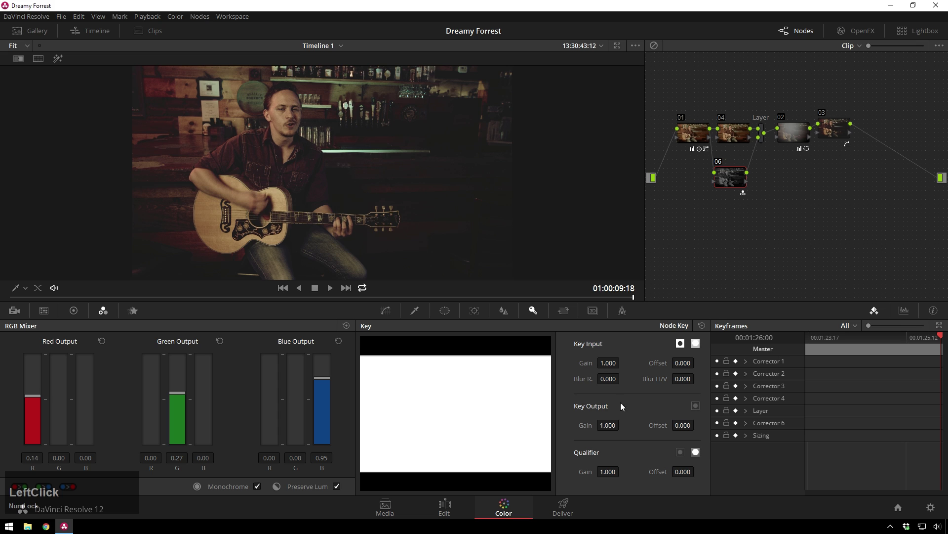
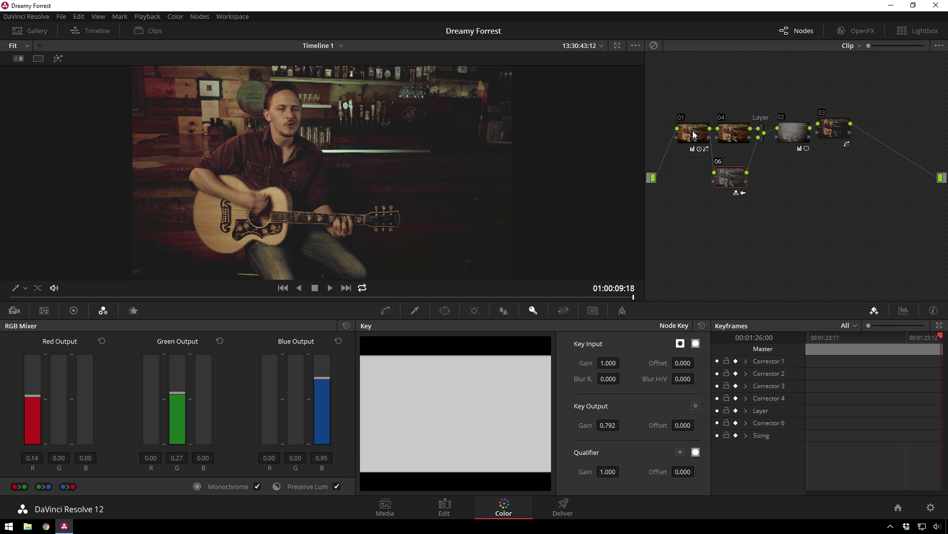
click(697, 134)
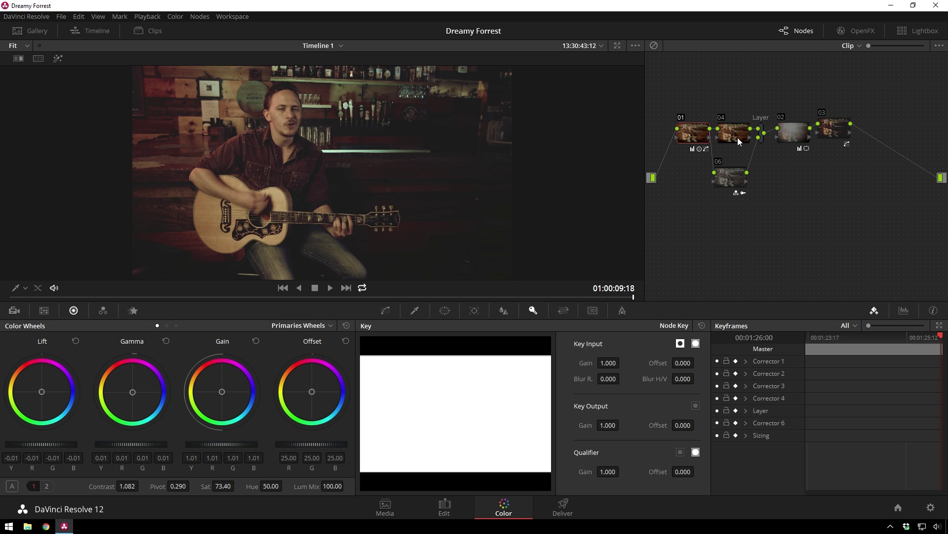
scroll(up, 3)
scroll(down, 3)
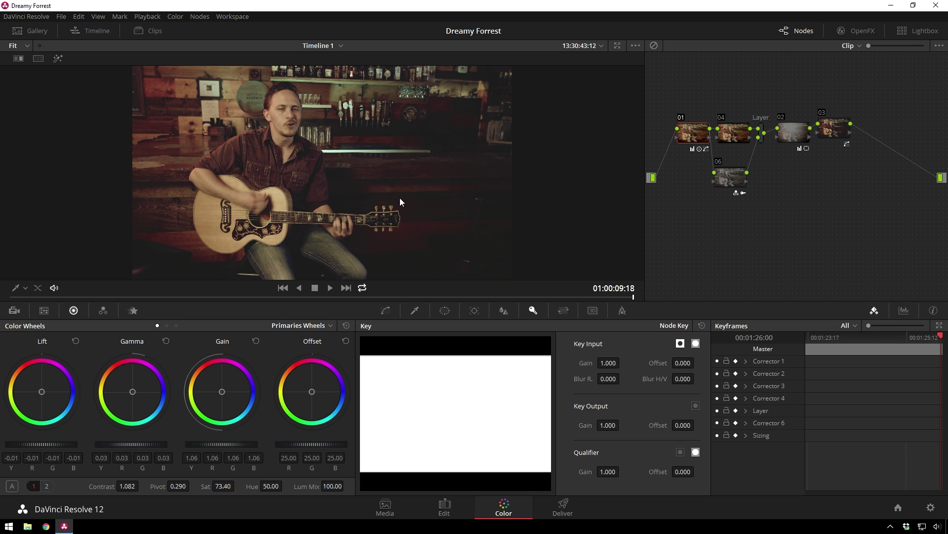
key(space)
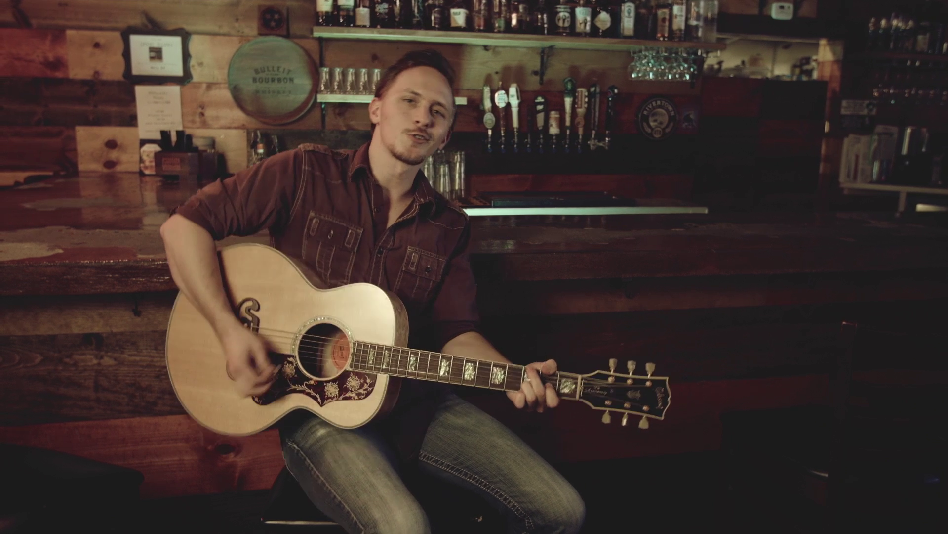